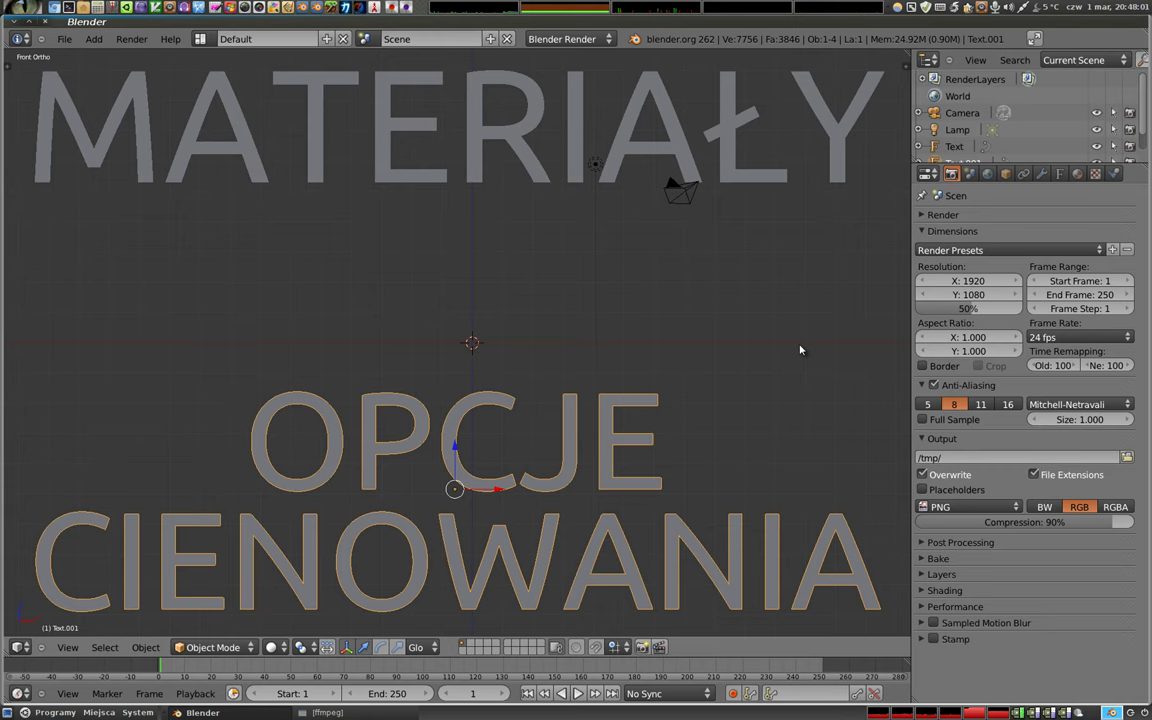
# Delete both title text objects so only the camera, lamp and plane remain
pyautogui.rightClick(482, 166)
pyautogui.press('x')
pyautogui.rightClick(471, 408)
pyautogui.press('x')
pyautogui.press('shift+a')
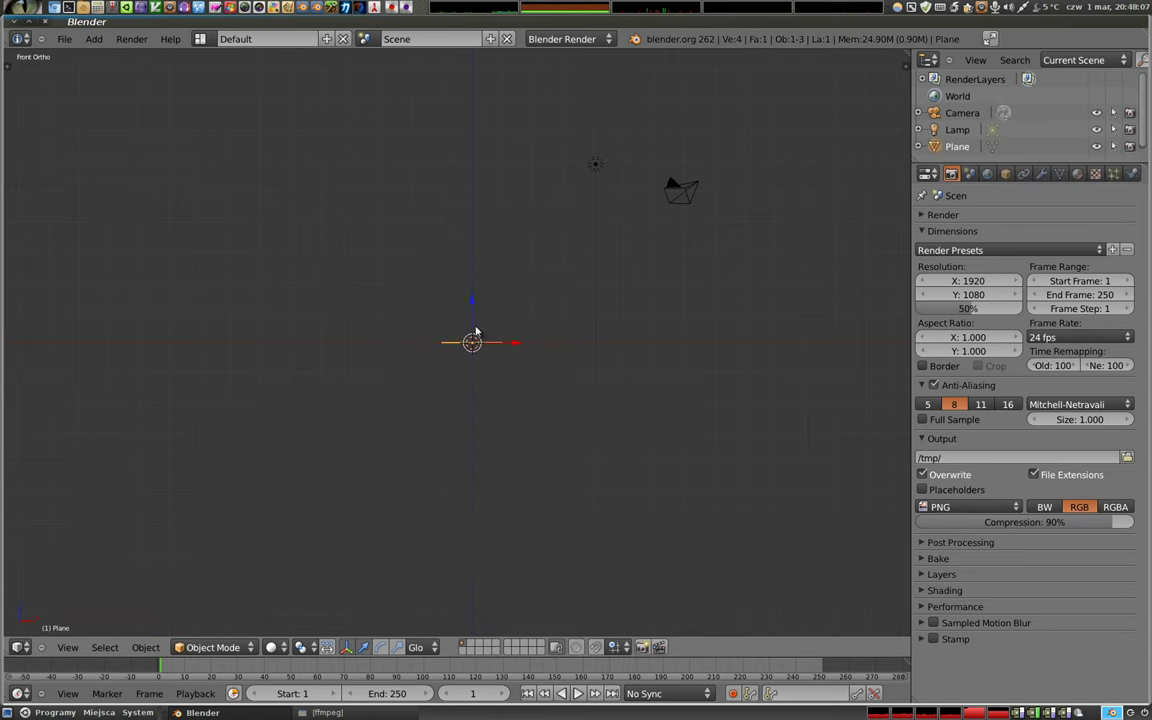
# Add a cube mesh resting on the plane
pyautogui.click(475, 328)
pyautogui.click(505, 376)
pyautogui.press('s')
pyautogui.click(847, 587)
pyautogui.middleClick(515, 363)
pyautogui.press('shift+a')
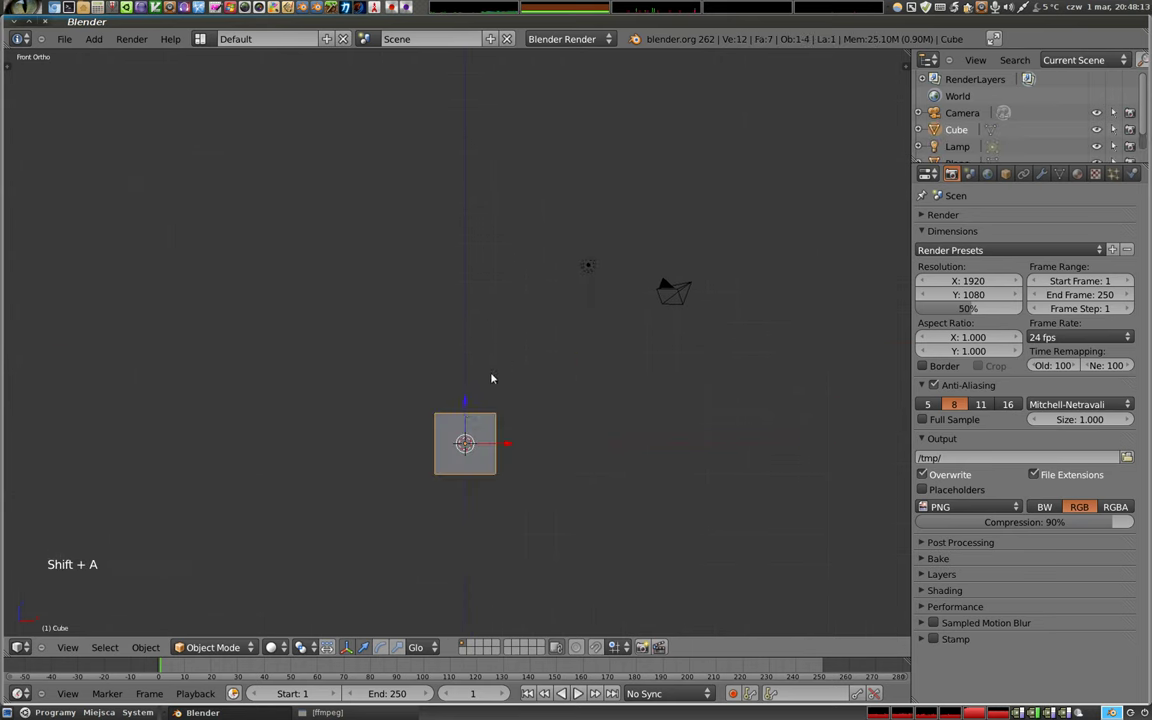
pyautogui.click(470, 410)
# Test-render the scene from the camera view to check the cube's shadow
pyautogui.press('KP_0')
pyautogui.rightClick(536, 218)
pyautogui.press('g')
pyautogui.click(453, 291)
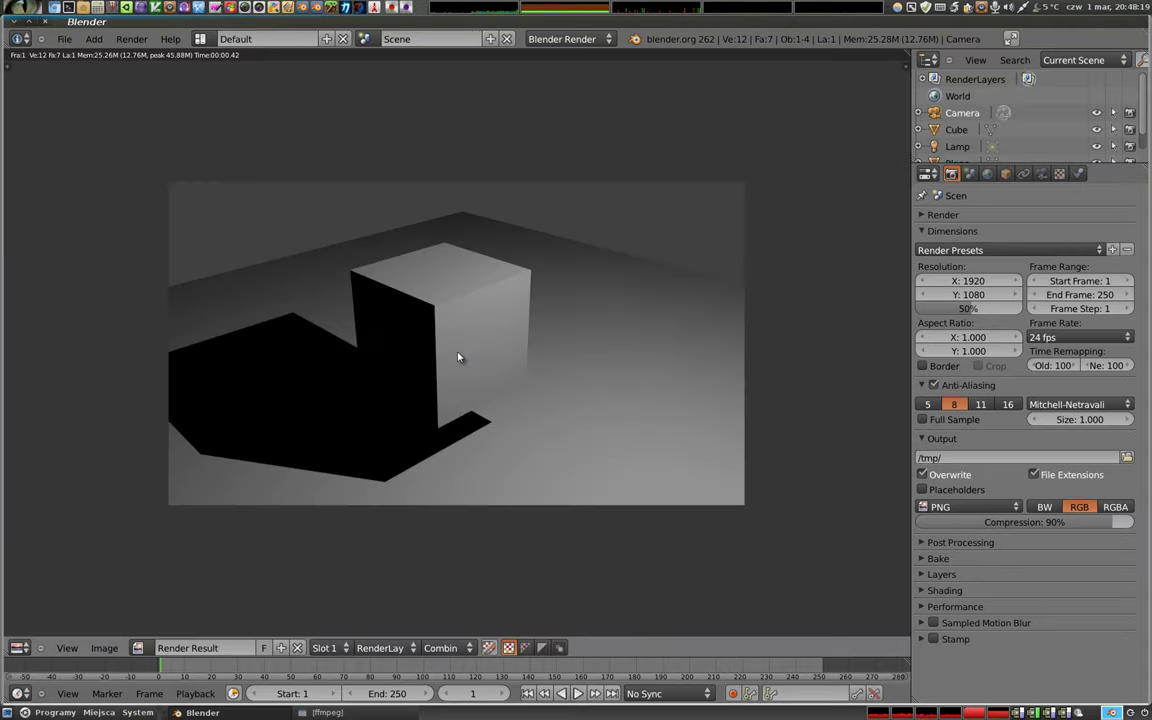
pyautogui.press('Escape')
# Select the cube and bring up its material settings for Material.001
pyautogui.rightClick(471, 338)
pyautogui.click(1088, 179)
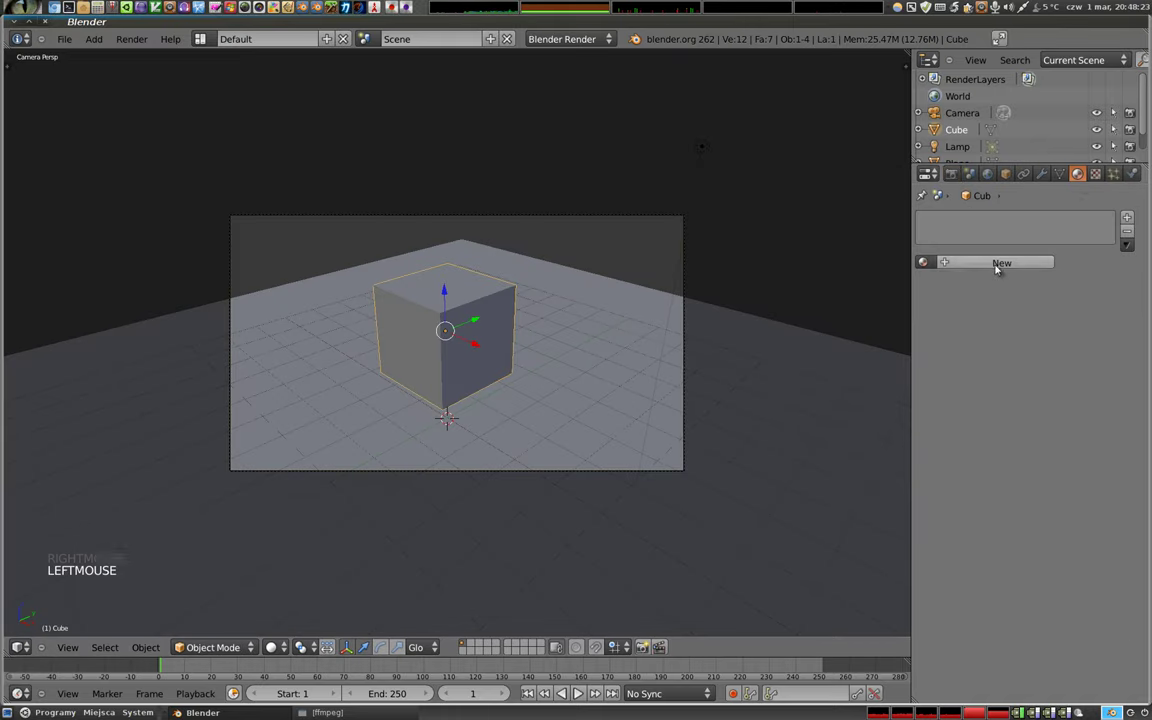